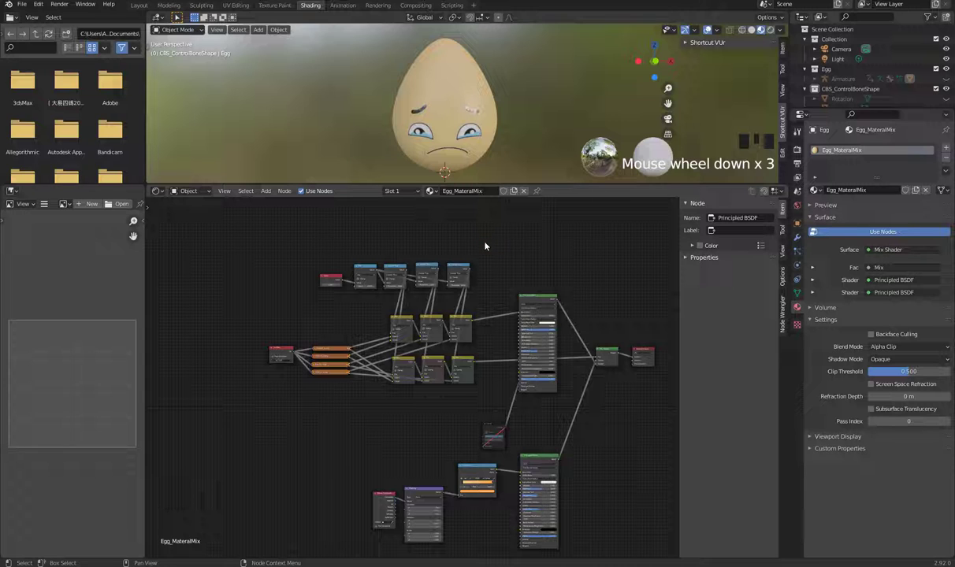
# Select the Value, comparison, mix and image texture nodes that switch the face textures
pyautogui.click(329, 280)
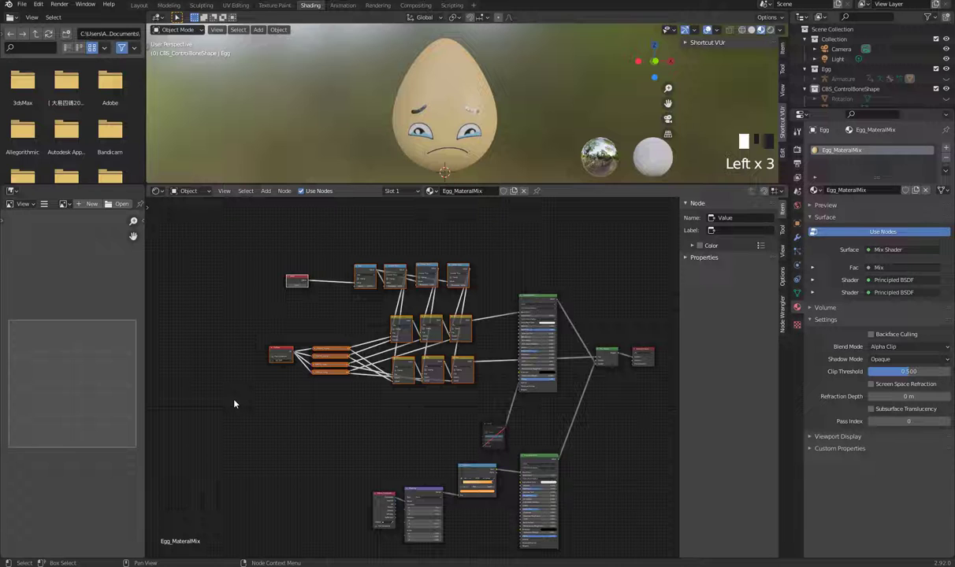
# Group the selected switch nodes with Ctrl+G into NodeGroup.001 and enter it for editing
pyautogui.press('ctrl+g')
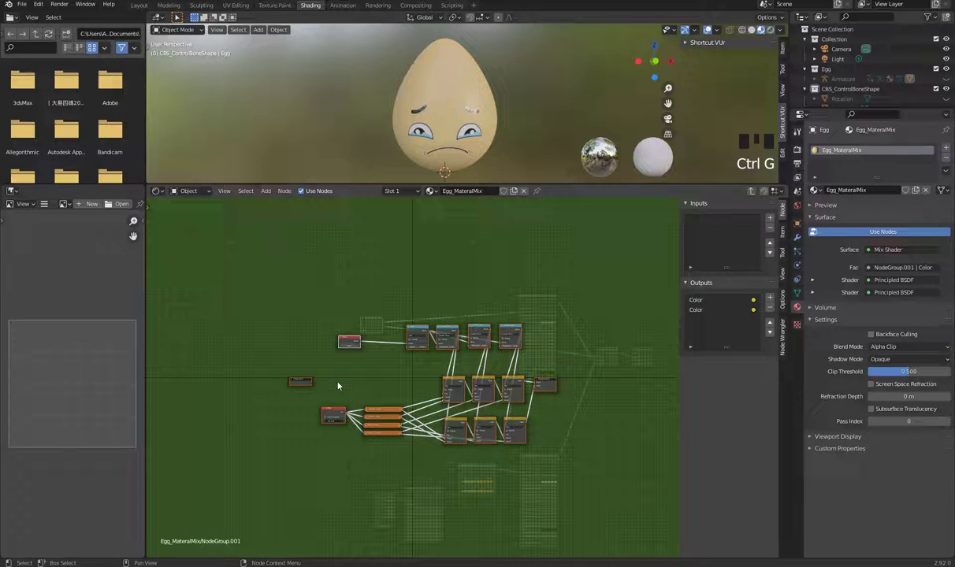
pyautogui.click(600, 330)
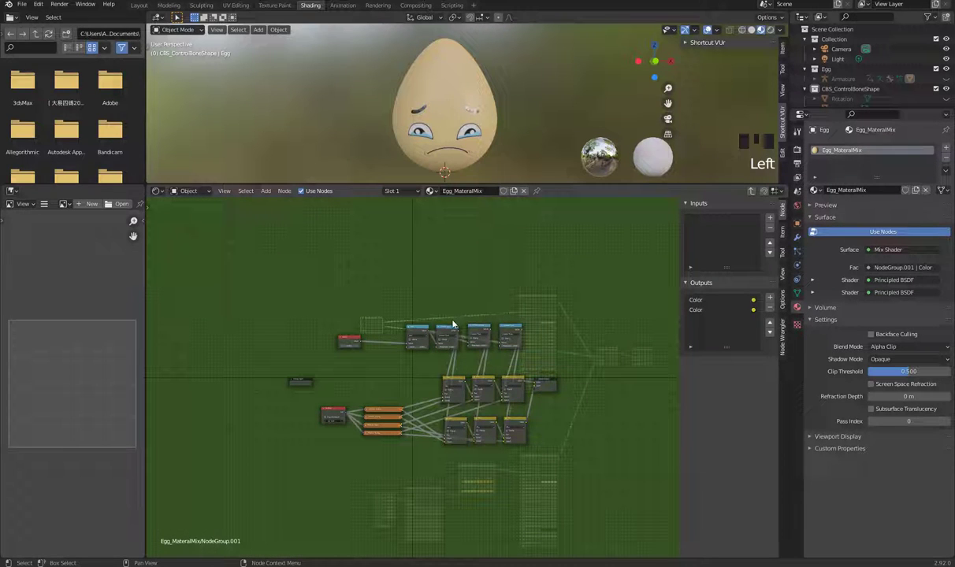
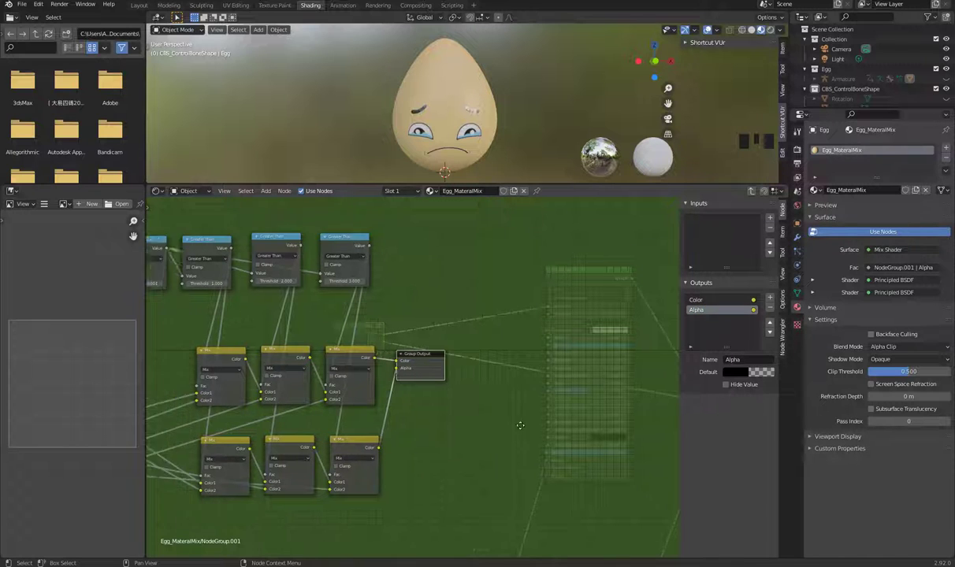
pyautogui.moveTo(251, 234); pyautogui.dragTo(502, 280)
pyautogui.click(503, 280)
pyautogui.moveTo(298, 353); pyautogui.dragTo(738, 227)
# Confirm the SwitchTexture input name and delete the leftover Value node so the egg smiles
pyautogui.press('BackSpace')
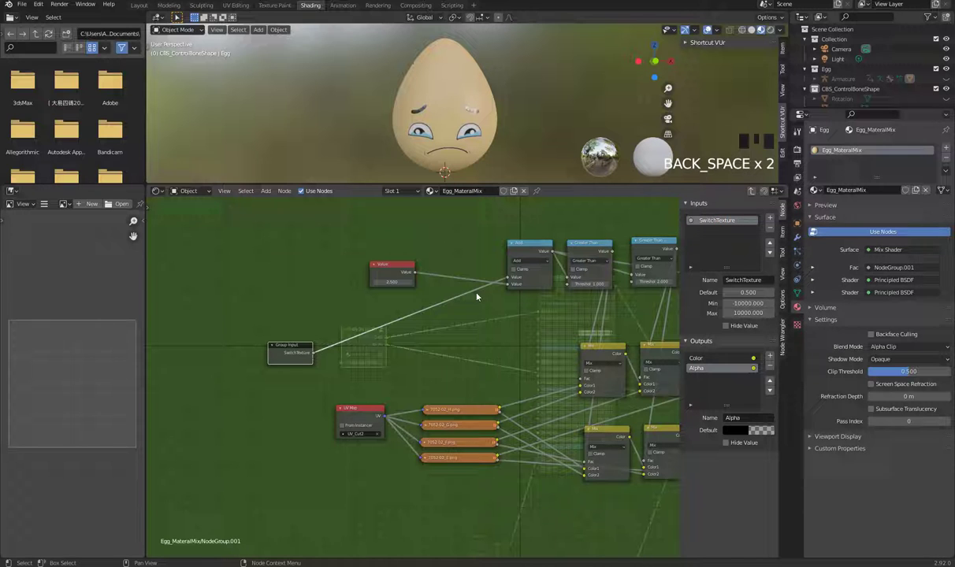
pyautogui.moveTo(396, 264); pyautogui.dragTo(474, 321)
pyautogui.click(385, 275)
pyautogui.press('x')
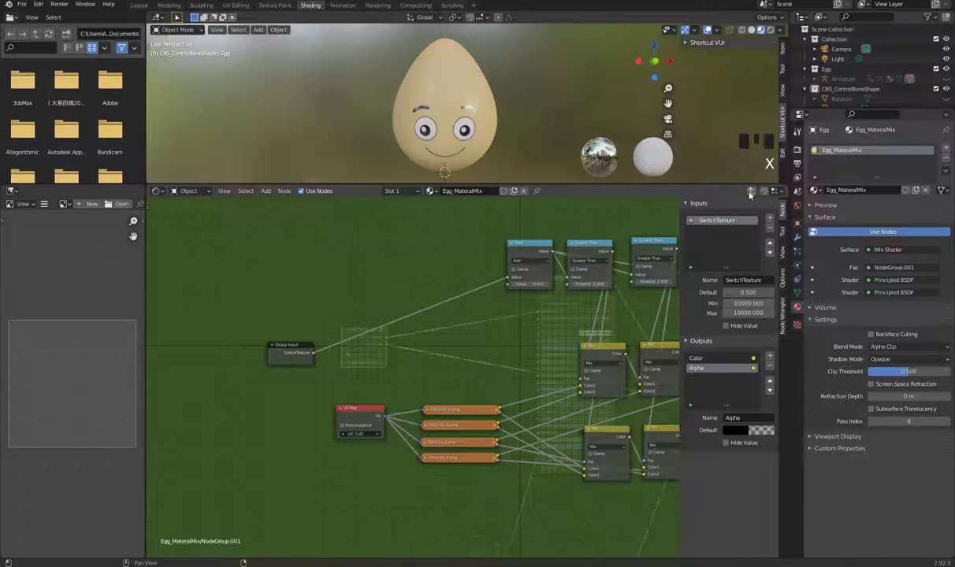